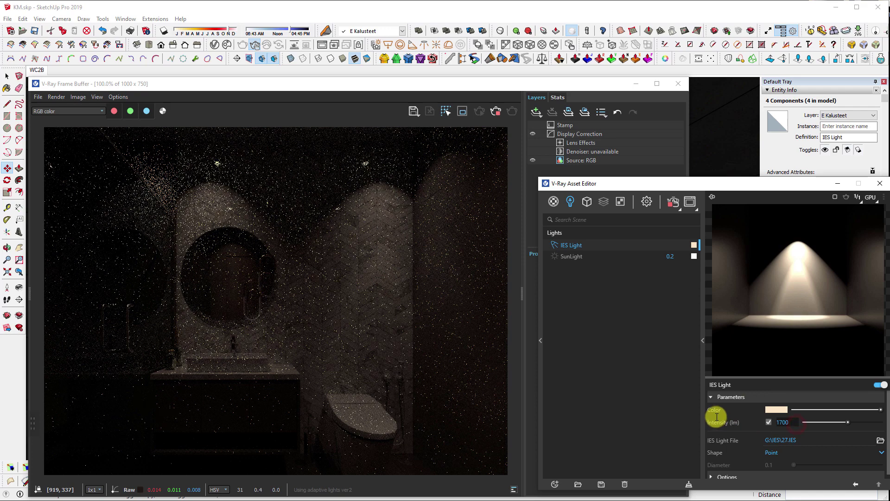
Change the IES Light intensity to 9000 lm in the V-Ray Asset Editor and confirm it.
{"action": "key", "text": "Return"}
{"action": "key", "text": "0"}
{"action": "key", "text": "0"}
{"action": "key", "text": "Return"}
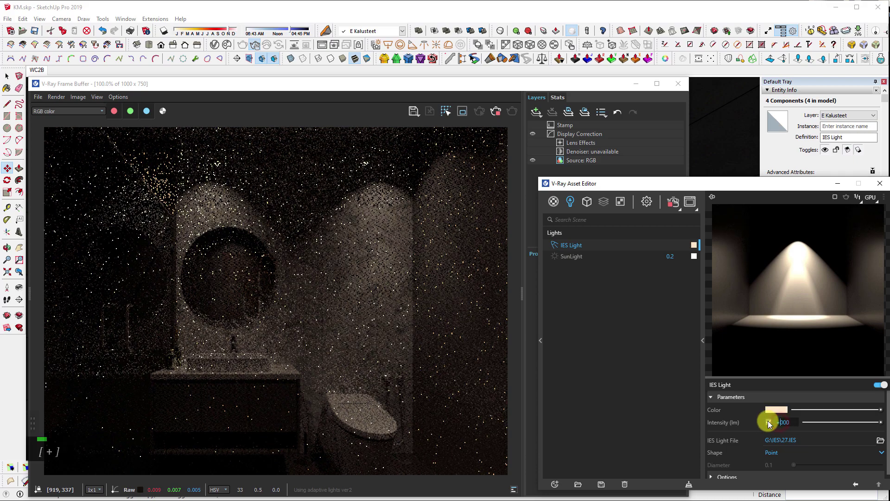
{"action": "key", "text": "BackSpace"}
{"action": "key", "text": "9"}
{"action": "key", "text": "Return"}
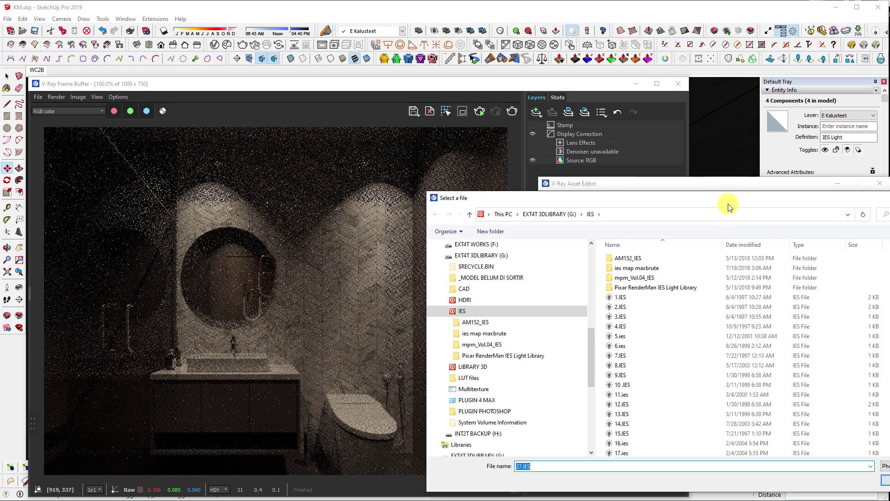
{"action": "right_click", "coordinate": [222, 246]}
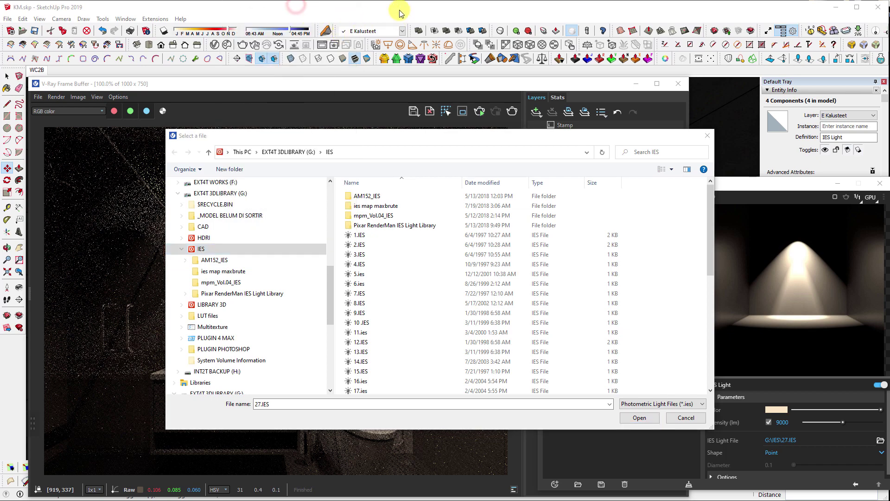
{"action": "scroll", "scroll_direction": "down", "scroll_amount": 3}
{"action": "double_click", "coordinate": [333, 340]}
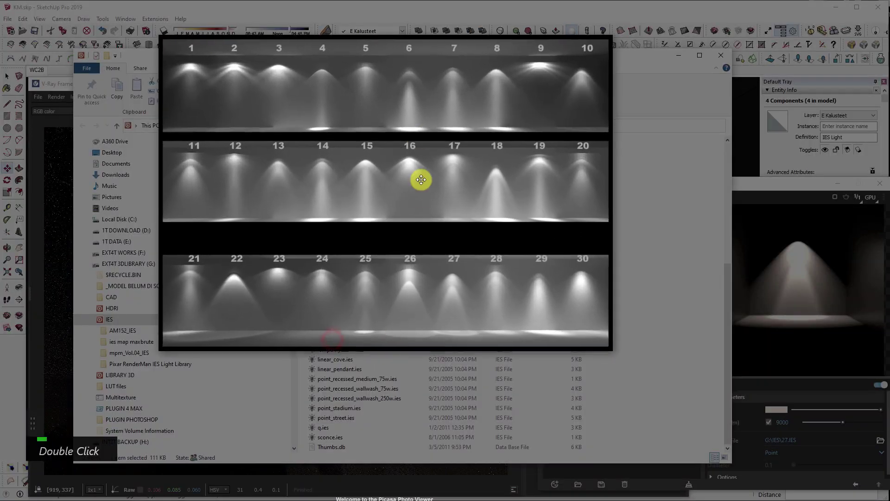
{"action": "scroll", "scroll_direction": "up", "scroll_amount": 3}
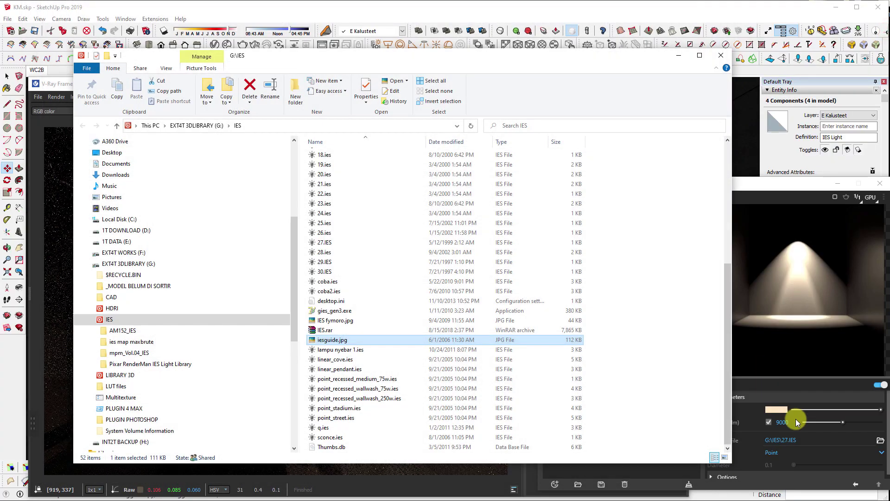
{"action": "left_click_drag", "start_coordinate": [345, 312], "coordinate": [384, 342]}
{"action": "scroll", "scroll_direction": "up", "scroll_amount": 3}
{"action": "scroll", "scroll_direction": "down", "scroll_amount": 3}
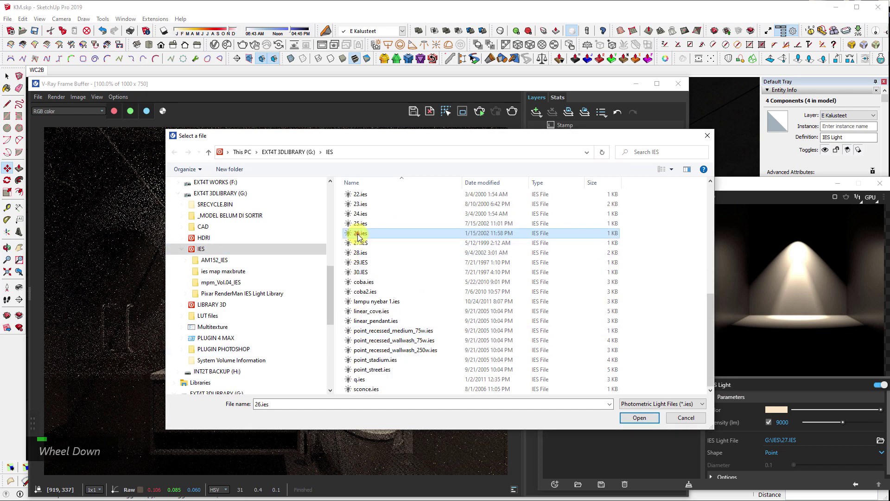
{"action": "double_click", "coordinate": [360, 236]}
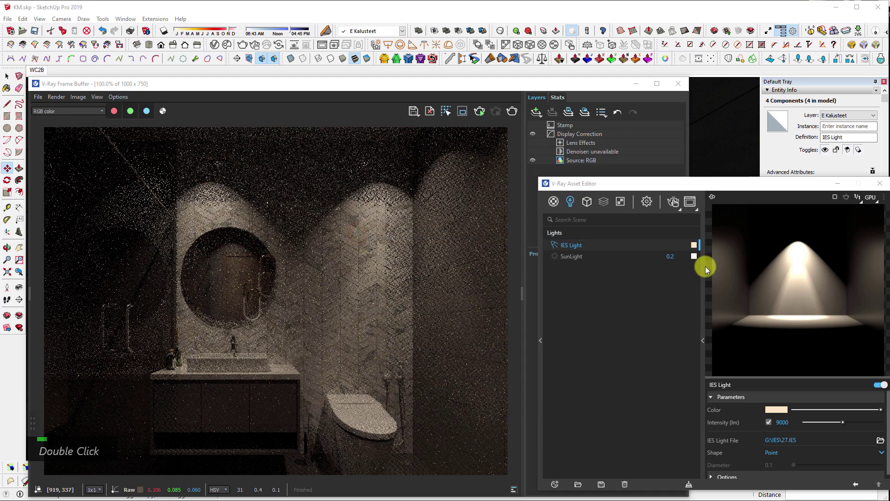
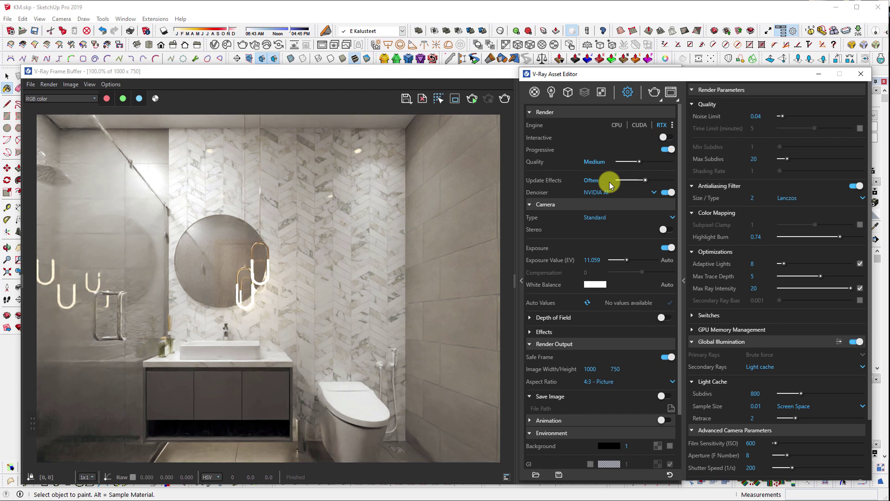
Set Render Output image size to 2000 wide by 1500 high (4:3 aspect).
{"action": "double_click", "coordinate": [630, 194]}
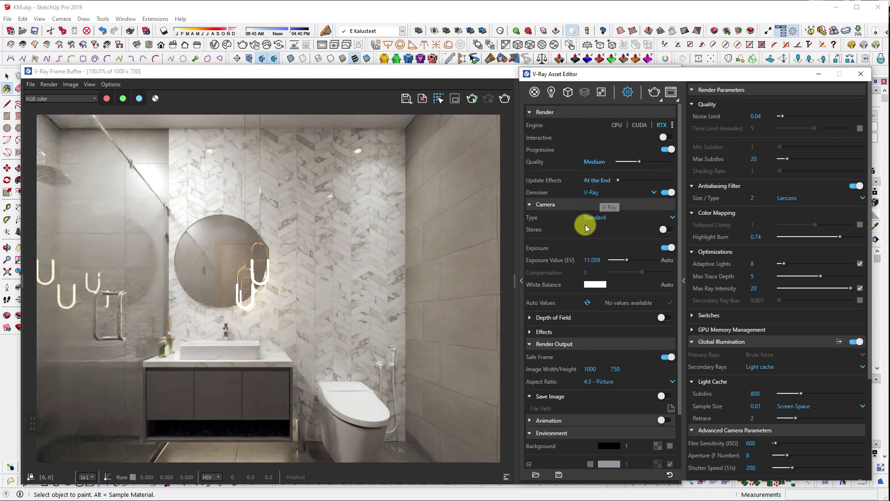
{"action": "scroll", "scroll_direction": "down", "scroll_amount": 3}
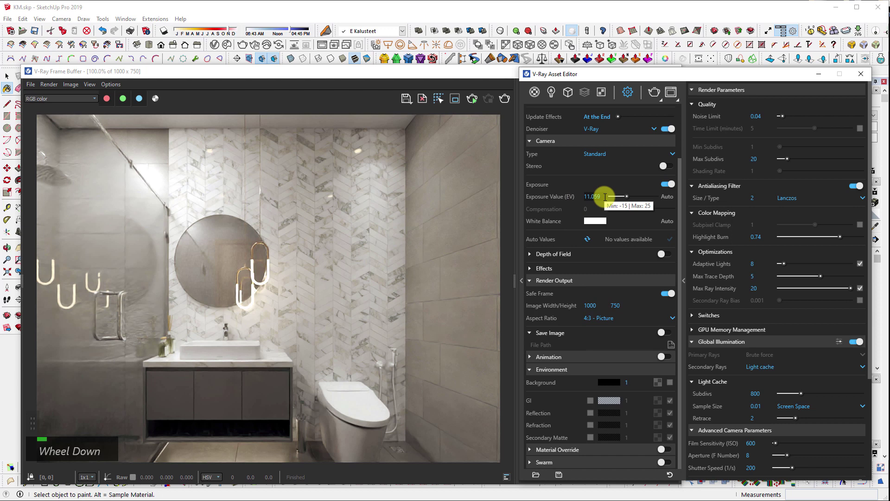
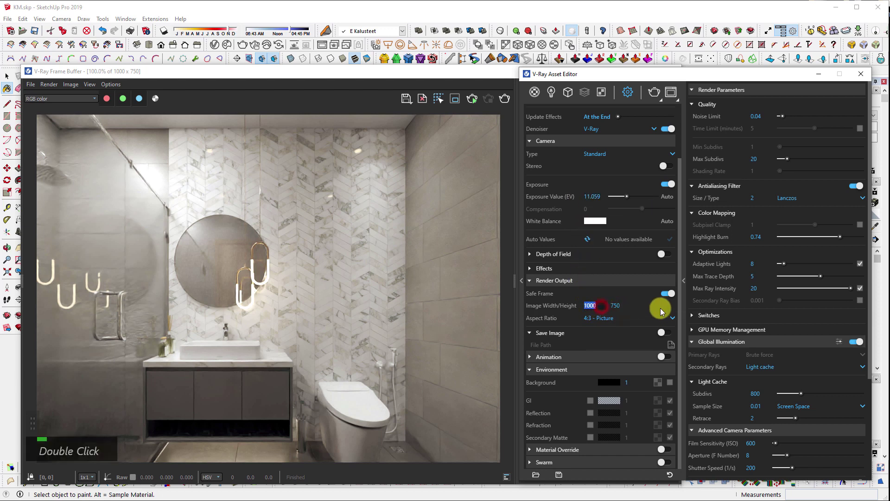
{"action": "key", "text": "1"}
{"action": "key", "text": "BackSpace"}
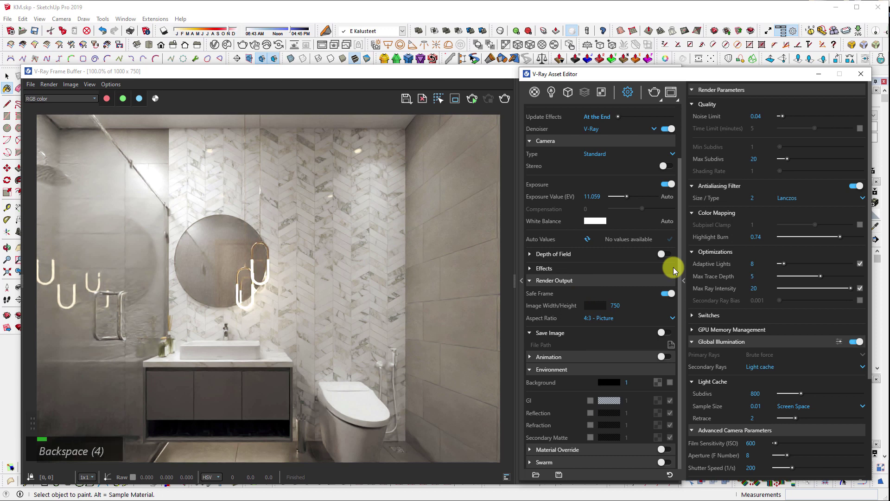
{"action": "key", "text": "2"}
{"action": "key", "text": "Return"}
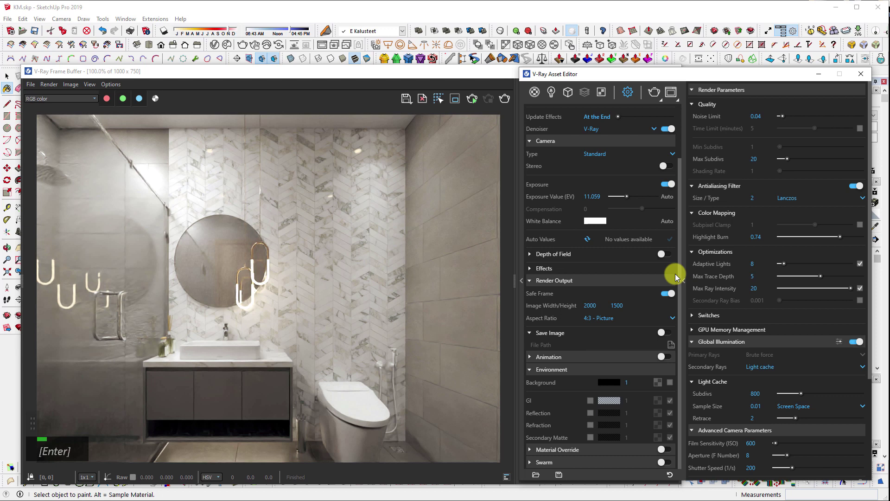
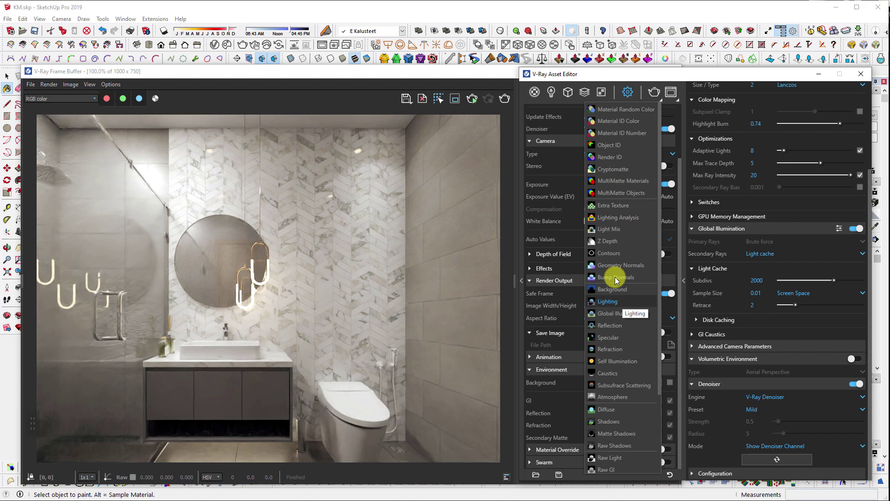
Give the Extra Texture element's Dirt ambient-occlusion texture a radius of .25.
{"action": "scroll", "scroll_direction": "down", "scroll_amount": 3}
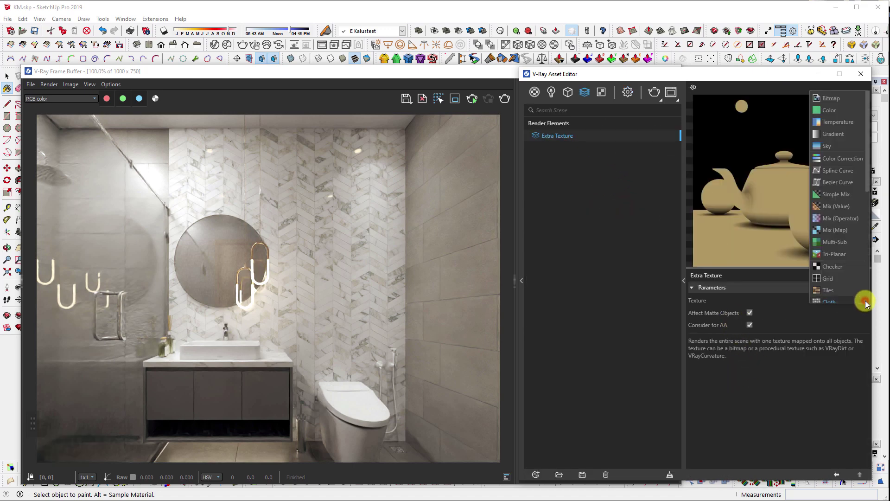
{"action": "scroll", "scroll_direction": "down", "scroll_amount": 3}
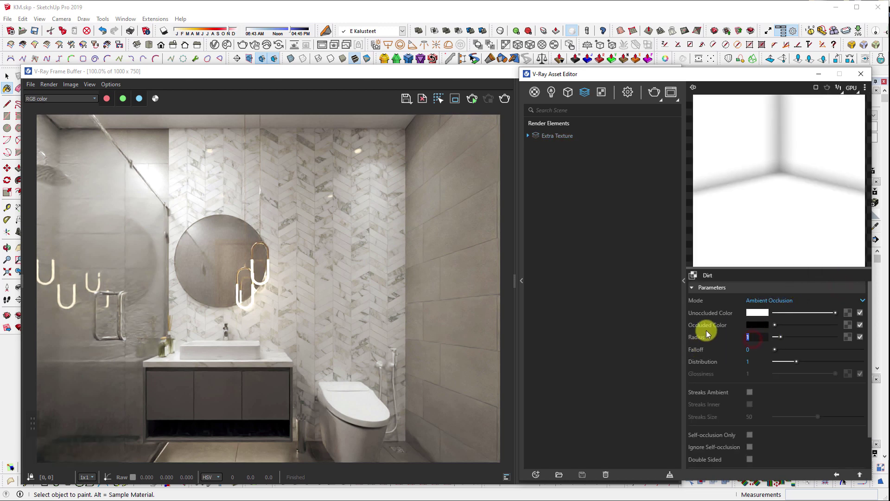
{"action": "key", "text": "."}
{"action": "key", "text": "2"}
{"action": "key", "text": "5"}
{"action": "key", "text": "Return"}
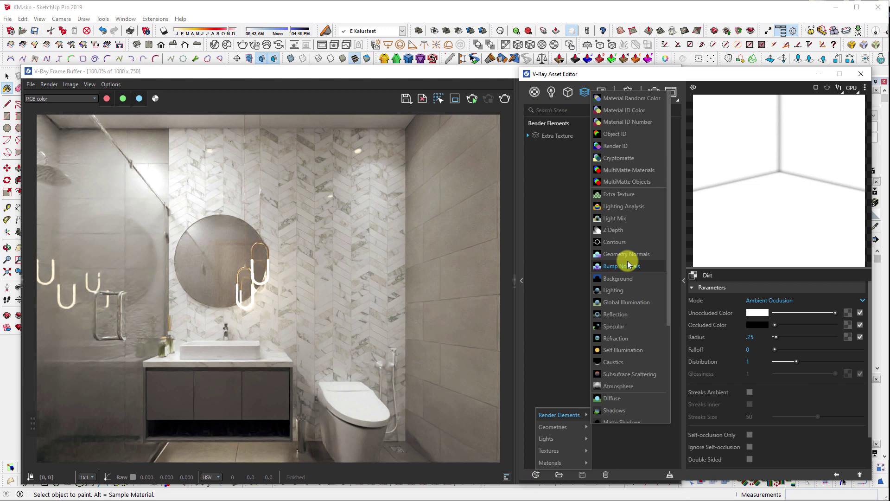
Add Reflection, Refraction and Light Mix render elements and start the 2000×1500 render.
{"action": "key", "text": "Return"}
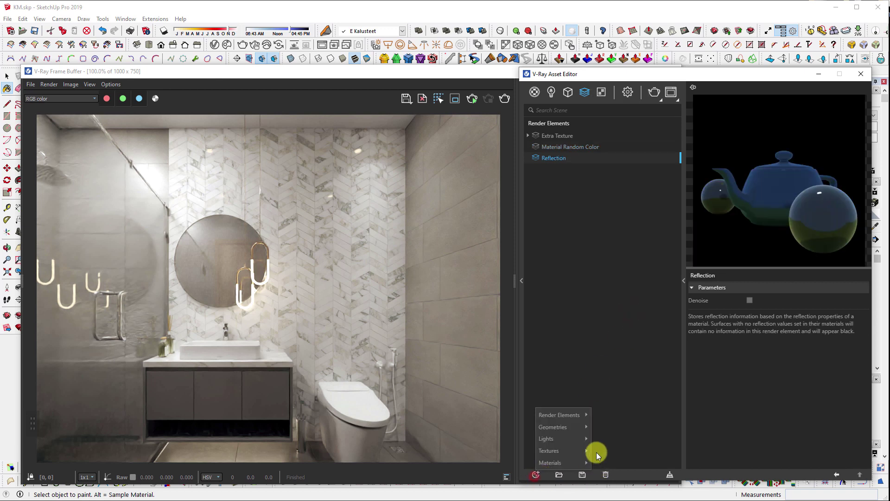
{"action": "scroll", "scroll_direction": "up", "scroll_amount": 3}
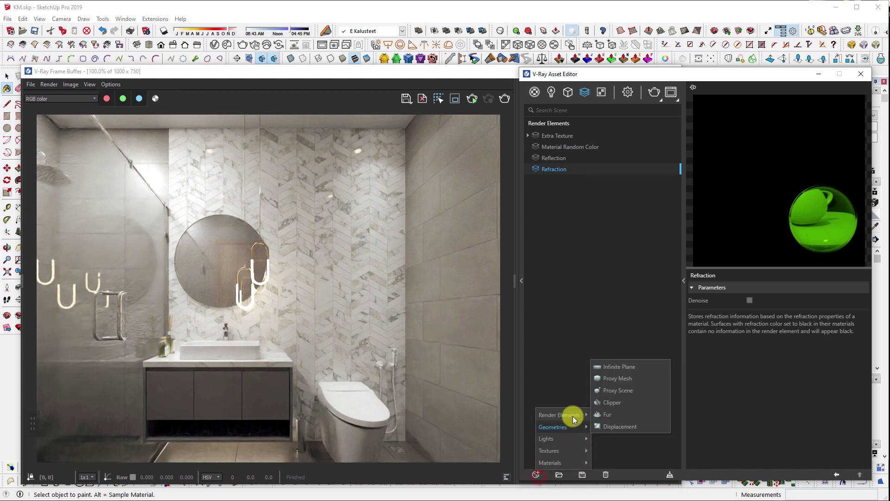
{"action": "scroll", "scroll_direction": "down", "scroll_amount": 3}
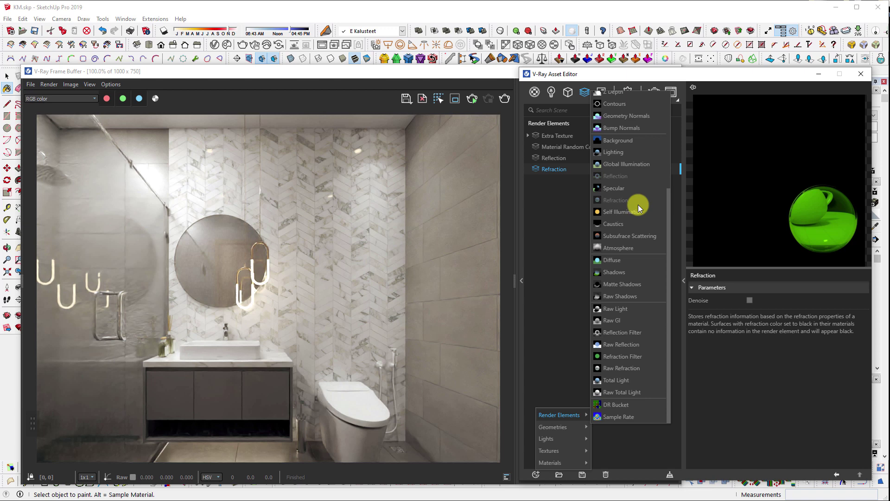
{"action": "scroll", "scroll_direction": "up", "scroll_amount": 3}
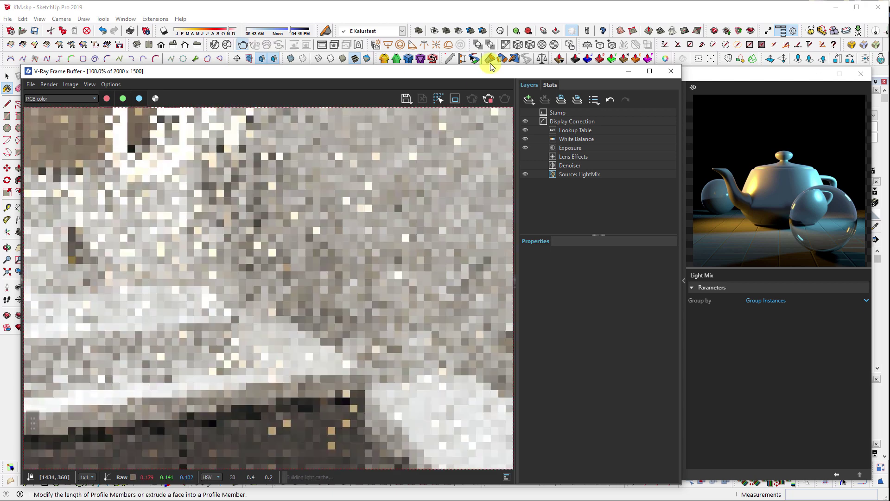
{"action": "scroll", "scroll_direction": "up", "scroll_amount": 3}
{"action": "scroll", "scroll_direction": "down", "scroll_amount": 3}
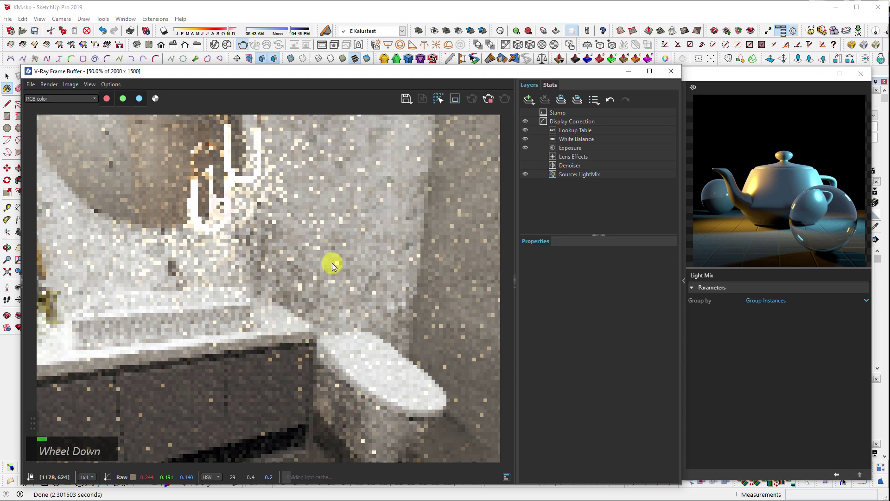